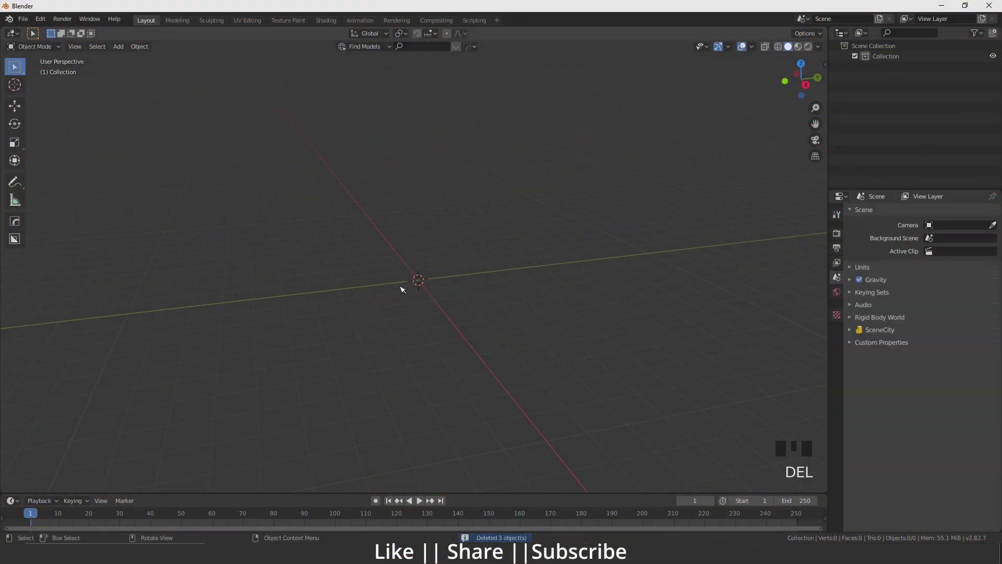
Step: Bring up the Add menu's Mesh list in the empty scene to reach Rock Generator
key("shift+a")
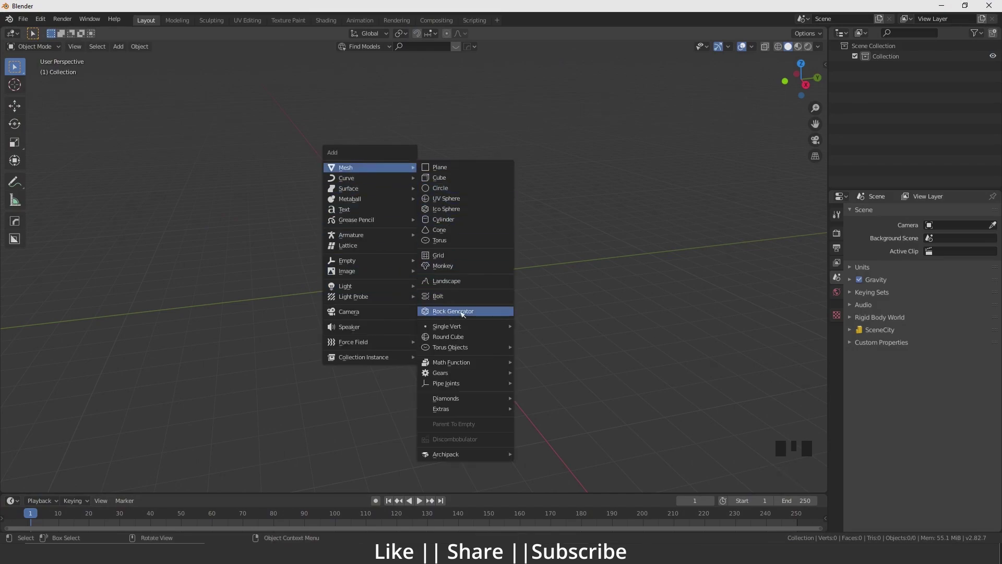
scroll("up", 3)
Step: Add a Rock Generator mesh to the empty scene and expand its Add Rocks settings
middle_click(410, 305)
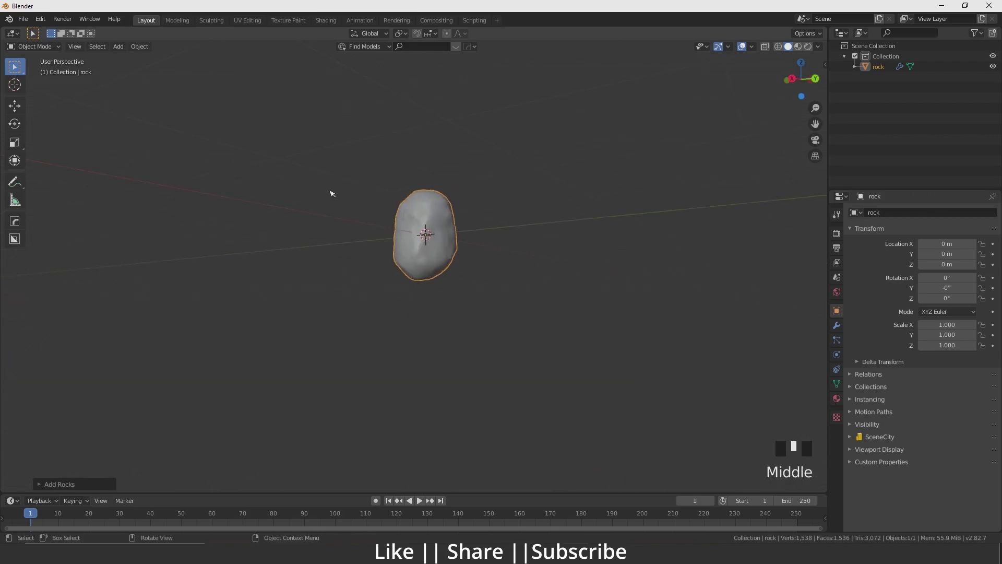
scroll("up", 3)
left_click_drag(423, 213, 397, 206)
scroll("down", 3)
left_click_drag(402, 216, 95, 484)
left_click(95, 484)
Step: Raise the rock's Z scale so it stands taller
scroll("up", 3)
left_click_drag(439, 279, 443, 348)
scroll("up", 3)
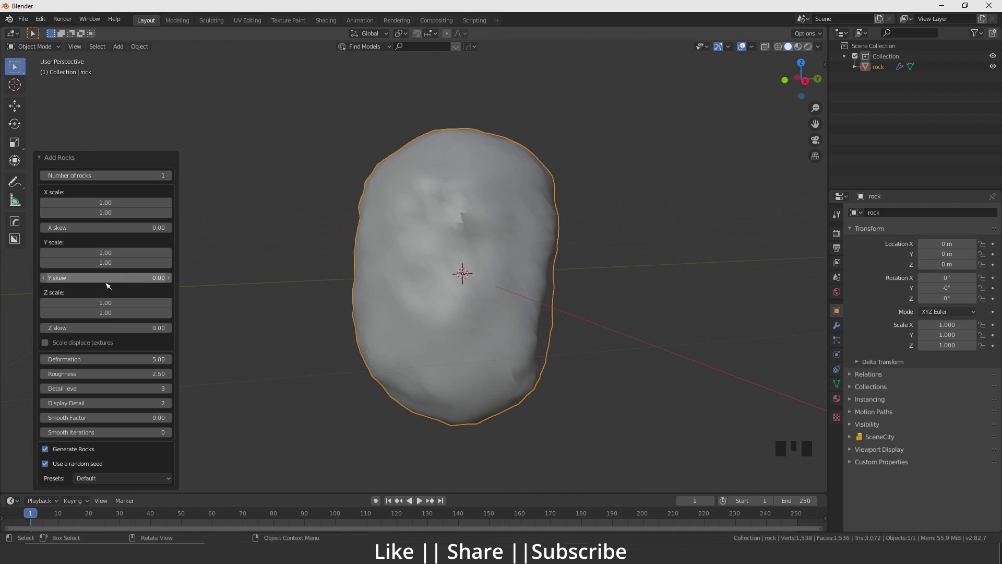
left_click_drag(109, 306, 389, 280)
scroll("down", 3)
left_click_drag(408, 295, 110, 392)
left_click_drag(110, 392, 433, 287)
scroll("up", 3)
middle_click(434, 292)
Step: Increase the rock's Deformation and Roughness for a more irregular surface
scroll("down", 3)
left_click_drag(518, 305, 472, 254)
scroll("up", 3)
left_click_drag(484, 321, 461, 333)
scroll("down", 3)
scroll("up", 3)
left_click_drag(462, 338, 58, 359)
left_click_drag(58, 359, 412, 326)
scroll("up", 3)
left_click_drag(417, 319, 366, 304)
scroll("down", 3)
scroll("down", 3)
Step: Raise the Detail level and Display Detail and apply light smoothing
left_click(173, 419)
scroll("down", 3)
left_click_drag(472, 285, 397, 284)
scroll("up", 3)
left_click_drag(417, 291, 493, 329)
scroll("down", 3)
left_click_drag(457, 334, 172, 435)
left_click(171, 435)
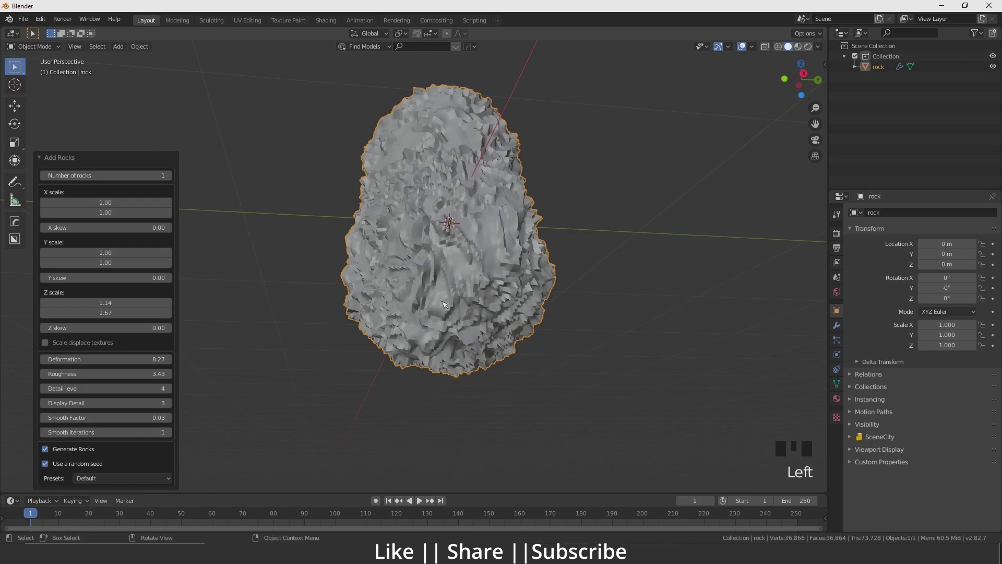
Step: Move the first rock away from the scene centre
left_click(49, 422)
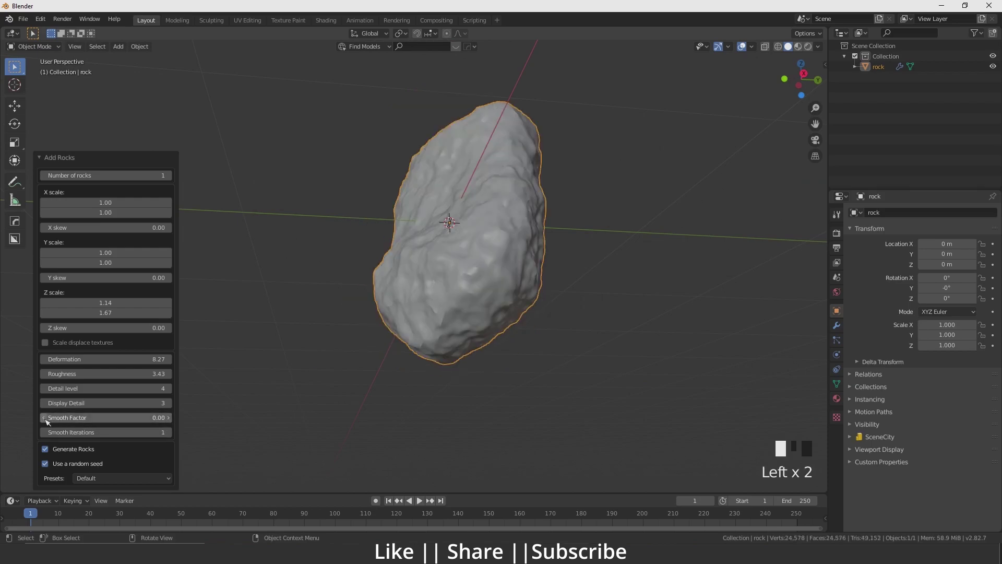
left_click_drag(462, 242, 421, 255)
scroll("up", 3)
scroll("down", 3)
left_click_drag(418, 293, 172, 437)
left_click(173, 436)
scroll("down", 3)
left_click_drag(480, 283, 340, 276)
scroll("down", 3)
left_click_drag(374, 293, 428, 292)
scroll("up", 3)
middle_click(416, 304)
Step: Add a second Rock Generator mesh, rock.001, at the centre and expand its settings
scroll("down", 3)
left_click_drag(412, 275, 100, 305)
left_click_drag(99, 305, 116, 309)
left_click_drag(119, 316, 407, 289)
scroll("down", 3)
scroll("up", 3)
left_click_drag(403, 285, 381, 243)
scroll("up", 3)
left_click(175, 406)
scroll("down", 3)
scroll("up", 3)
left_click_drag(390, 246, 48, 437)
left_click_drag(48, 438, 384, 288)
Step: Lower the second rock's Z scale to make it smaller
scroll("down", 3)
scroll("up", 3)
left_click_drag(172, 434, 395, 314)
scroll("down", 3)
left_click_drag(371, 322, 408, 307)
scroll("up", 3)
left_click_drag(421, 309, 653, 272)
scroll("up", 3)
scroll("down", 3)
Step: Adjust the second rock's Display Detail
scroll("up", 3)
left_click_drag(509, 295, 505, 279)
scroll("down", 3)
left_click_drag(493, 278, 403, 288)
scroll("up", 3)
left_click_drag(402, 287, 418, 286)
scroll("up", 3)
scroll("down", 3)
Step: Check the second rock's mesh in Edit Mode and set its Smooth Iterations
key("Tab")
scroll("down", 3)
left_click_drag(442, 335, 462, 313)
scroll("up", 3)
left_click_drag(460, 314, 410, 338)
key("Tab")
scroll("down", 3)
left_click_drag(442, 330, 841, 329)
left_click(841, 329)
Step: Zoom and reframe the viewport around the two rocks
scroll("down", 3)
scroll("down", 3)
scroll("down", 3)
scroll("down", 3)
scroll("down", 3)
scroll("down", 3)
scroll("up", 3)
scroll("down", 3)
left_click_drag(427, 243, 409, 303)
scroll("up", 3)
Step: Select the second rock and finish tweaking its generation settings
left_click(408, 285)
key("w")
left_click(440, 301)
scroll("down", 3)
left_click_drag(466, 295, 415, 262)
scroll("up", 3)
left_click(428, 280)
Step: Bring up the Add menu's Mesh list toward Rock Generator and give rock.001 the River Rock preset
key("shift+a")
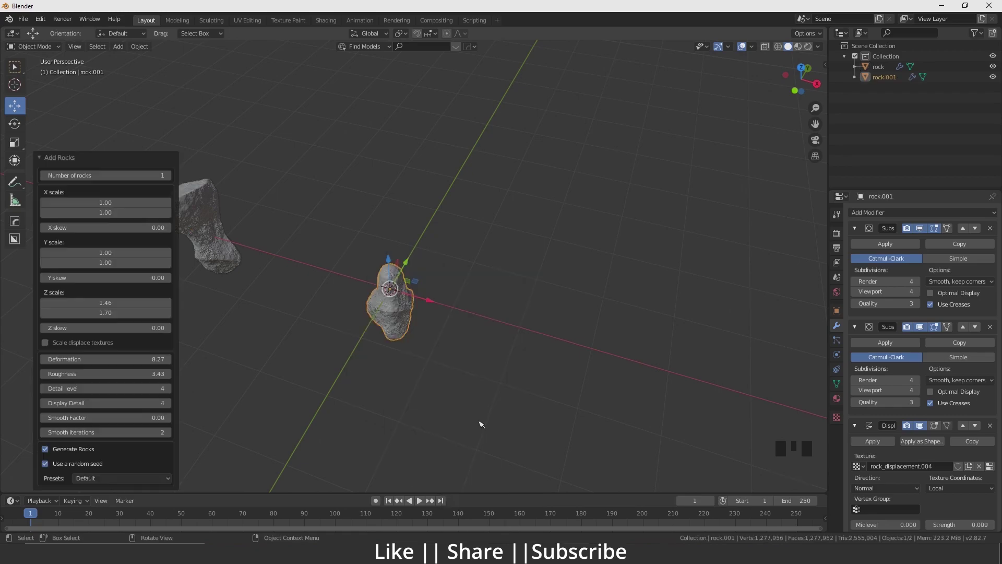
scroll("up", 3)
left_click_drag(409, 328, 471, 254)
scroll("down", 3)
scroll("up", 3)
left_click_drag(476, 255, 439, 205)
left_click_drag(449, 356, 107, 481)
left_click_drag(106, 480, 114, 460)
scroll("up", 3)
Step: Shift rock.001 about -1.73 m sideways along X
middle_click(525, 217)
scroll("up", 3)
left_click_drag(516, 312, 442, 345)
scroll("down", 3)
left_click_drag(459, 306, 519, 240)
left_click(518, 241)
Step: Add a Rock Generator mesh with the Asteroid preset and place it beside the earlier rocks
key("shift+a")
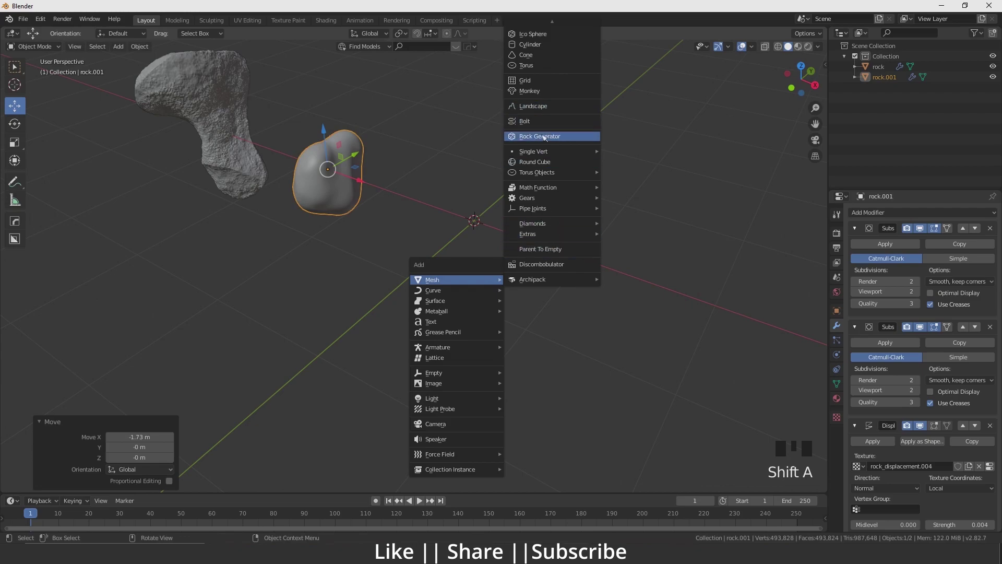
left_click_drag(115, 477, 473, 222)
scroll("down", 3)
left_click_drag(510, 257, 557, 276)
scroll("down", 3)
left_click(174, 422)
left_click_drag(461, 288, 437, 347)
left_click(437, 346)
left_click(454, 244)
left_click_drag(473, 250, 484, 250)
scroll("down", 3)
scroll("up", 3)
left_click_drag(452, 318, 454, 330)
scroll("down", 3)
Step: Add a fourth generated rock, a layered Sandstone-style stone, next to the asteroid
key("shift+a")
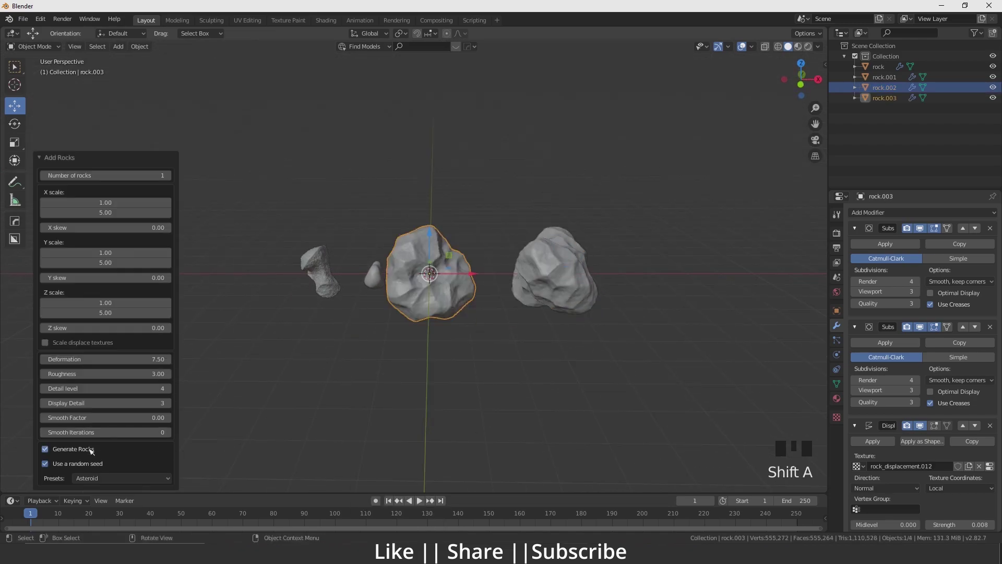
left_click(129, 487)
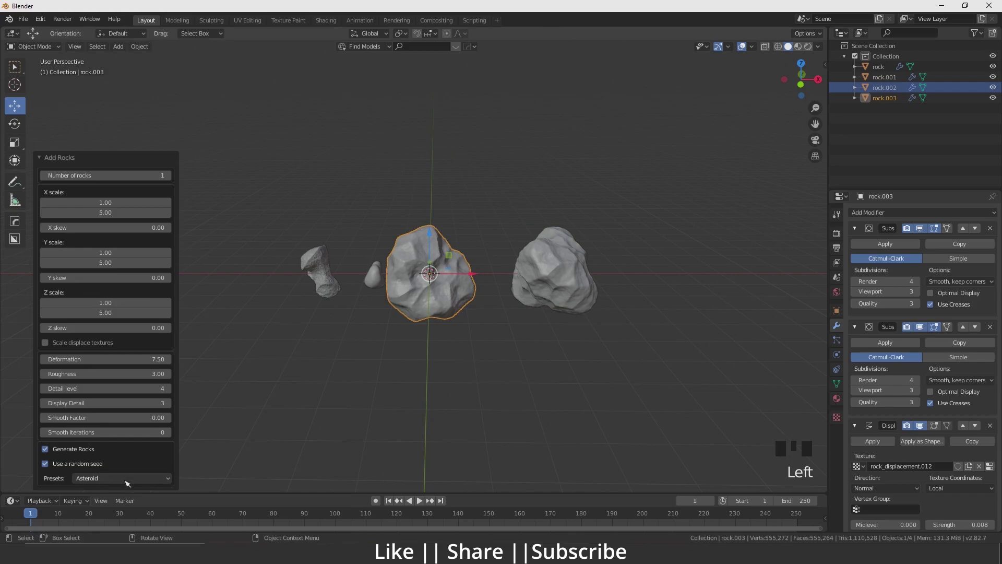
left_click_drag(129, 483, 459, 247)
scroll("up", 3)
left_click_drag(501, 307, 496, 333)
scroll("down", 3)
left_click_drag(492, 325, 463, 307)
scroll("up", 3)
scroll("down", 3)
Step: Move the new stone along Y so the four rocks sit in a row, checking from several angles
left_click_drag(469, 320, 481, 346)
scroll("down", 3)
left_click_drag(507, 355, 460, 284)
scroll("up", 3)
scroll("down", 3)
middle_click(454, 372)
left_click(481, 268)
scroll("down", 3)
left_click_drag(500, 292, 473, 290)
left_click(472, 290)
scroll("up", 3)
Step: Add a Rock Generator mesh with the Ice preset, slightly adjusting its roughness and smoothing
key("shift+a")
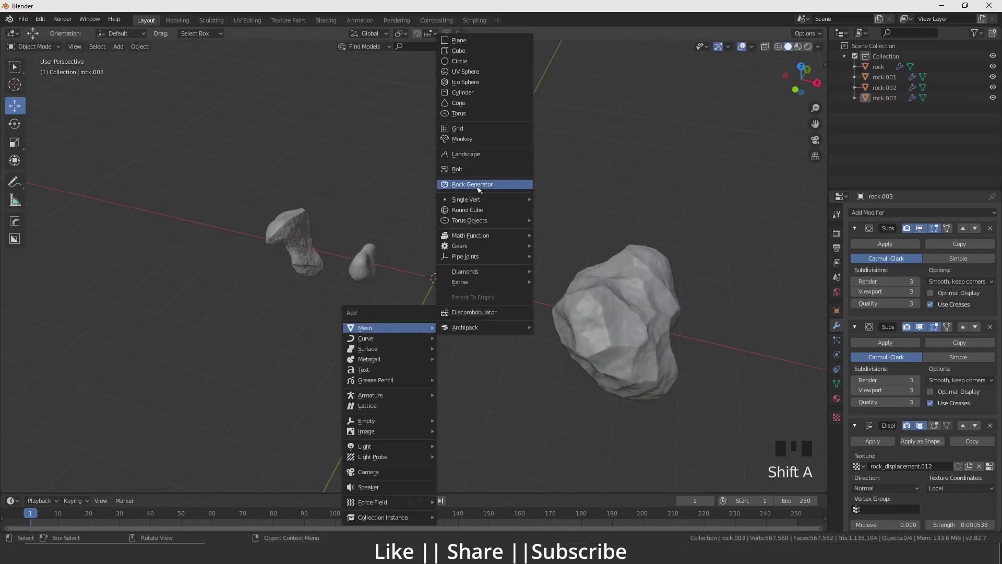
left_click_drag(109, 481, 434, 283)
scroll("up", 3)
left_click_drag(479, 280, 171, 392)
left_click_drag(172, 392, 446, 350)
left_click_drag(467, 329, 48, 378)
left_click_drag(48, 377, 48, 393)
left_click_drag(48, 393, 165, 423)
left_click(174, 424)
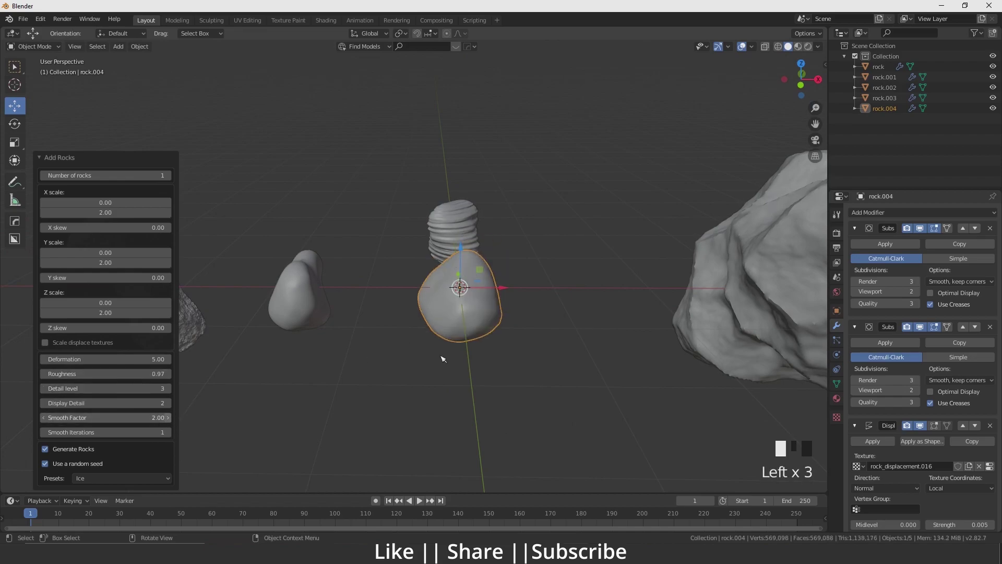
Step: Move the Ice rock -2.3 m along Y, away from the centre
scroll("down", 3)
left_click_drag(493, 319, 463, 255)
left_click_drag(463, 254, 461, 263)
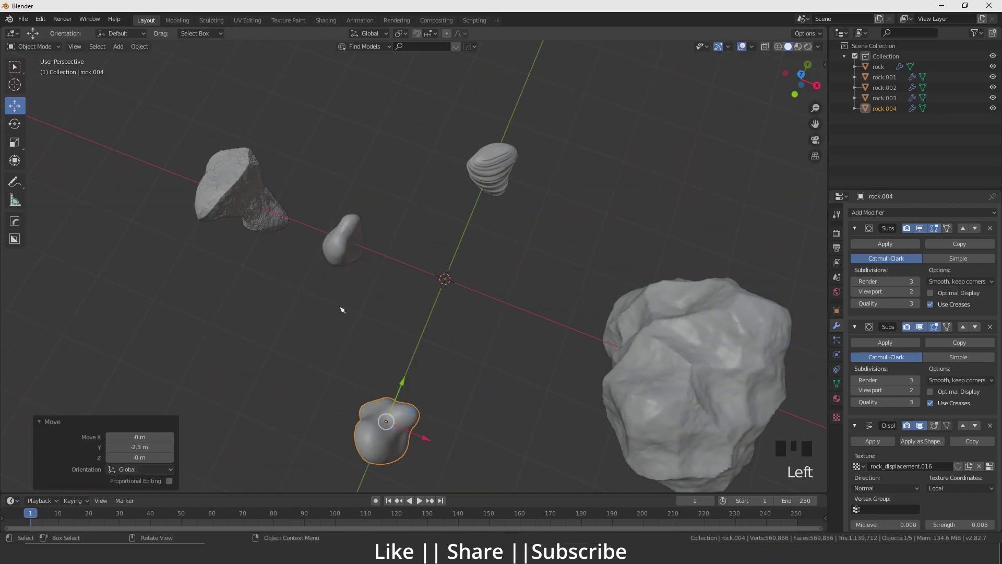
Step: Add a sixth rock, rock.005, from the Ice preset
key("shift+a")
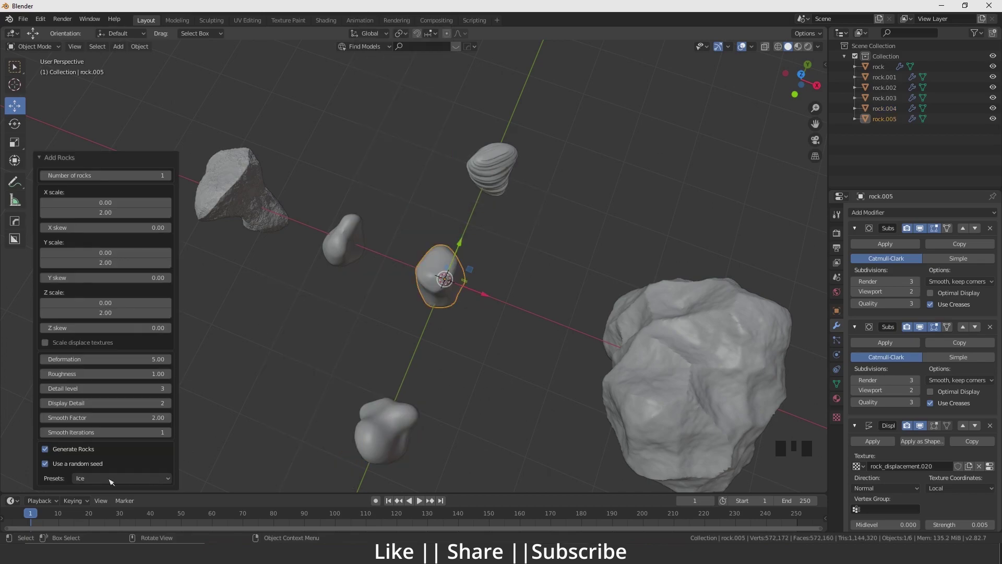
left_click_drag(113, 476, 475, 338)
scroll("down", 3)
left_click(467, 347)
left_click_drag(447, 384, 489, 328)
left_click(601, 352)
scroll("up", 3)
Step: Select all six rocks and move them about -24.8 m along X to clear the origin
left_click(466, 269)
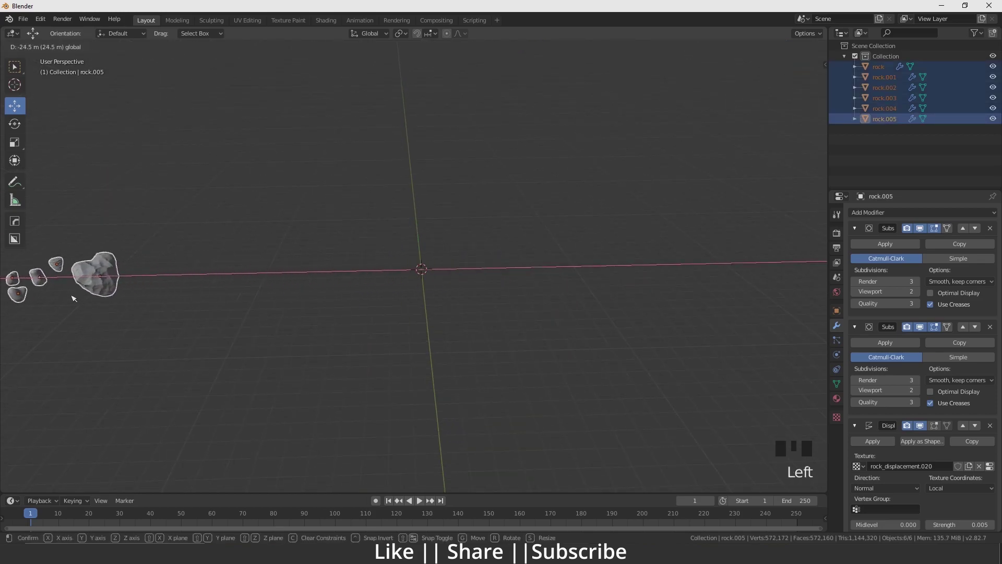
scroll("down", 3)
left_click_drag(392, 310, 407, 294)
scroll("up", 3)
left_click_drag(481, 295, 449, 327)
left_click_drag(446, 334, 446, 317)
scroll("down", 3)
Step: Add a seventh rock, rock.006, and switch its preset to Fake Ocean
key("shift+a")
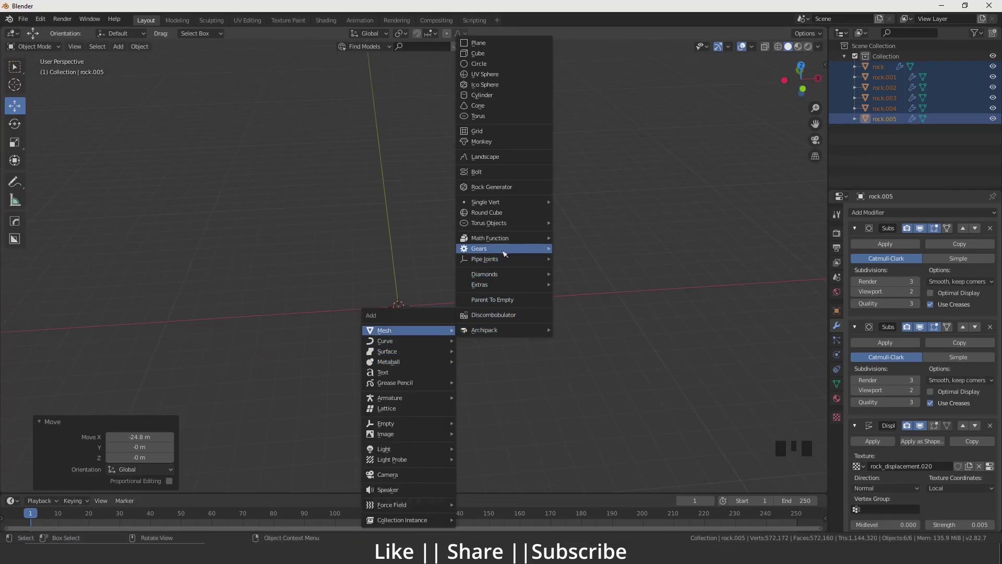
left_click_drag(104, 480, 443, 315)
scroll("up", 3)
middle_click(432, 330)
scroll("down", 3)
left_click_drag(530, 243, 173, 361)
left_click(173, 361)
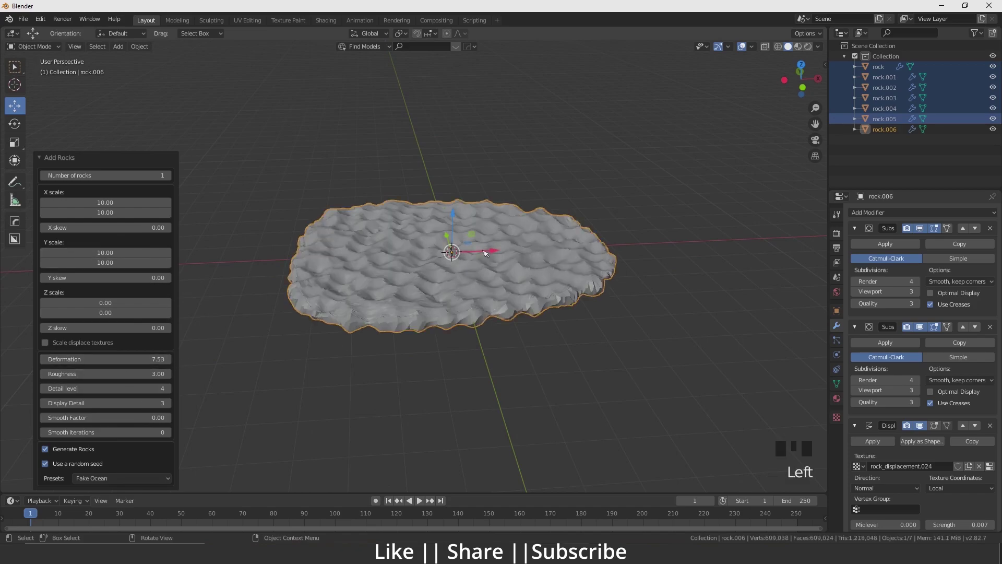
left_click(171, 376)
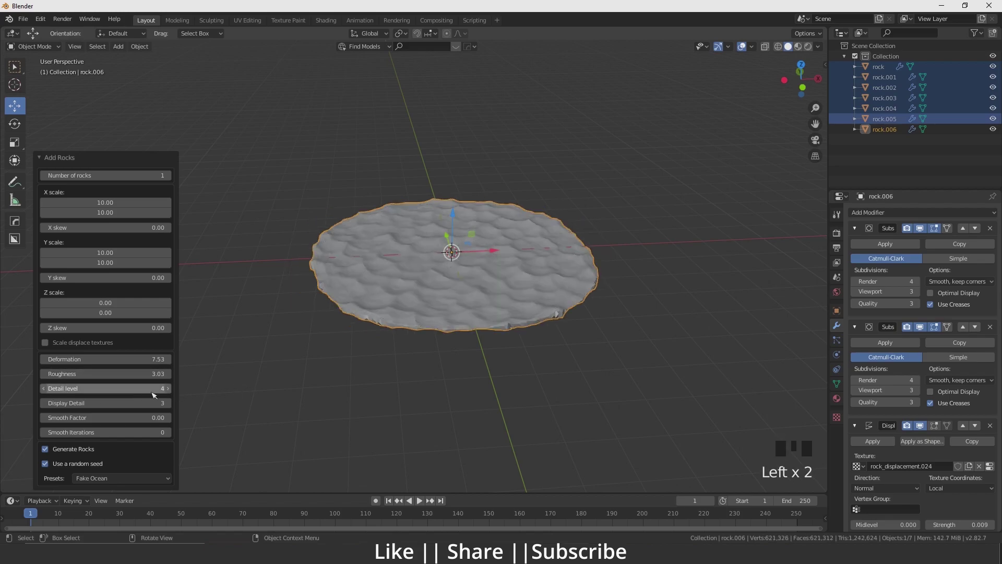
left_click(46, 376)
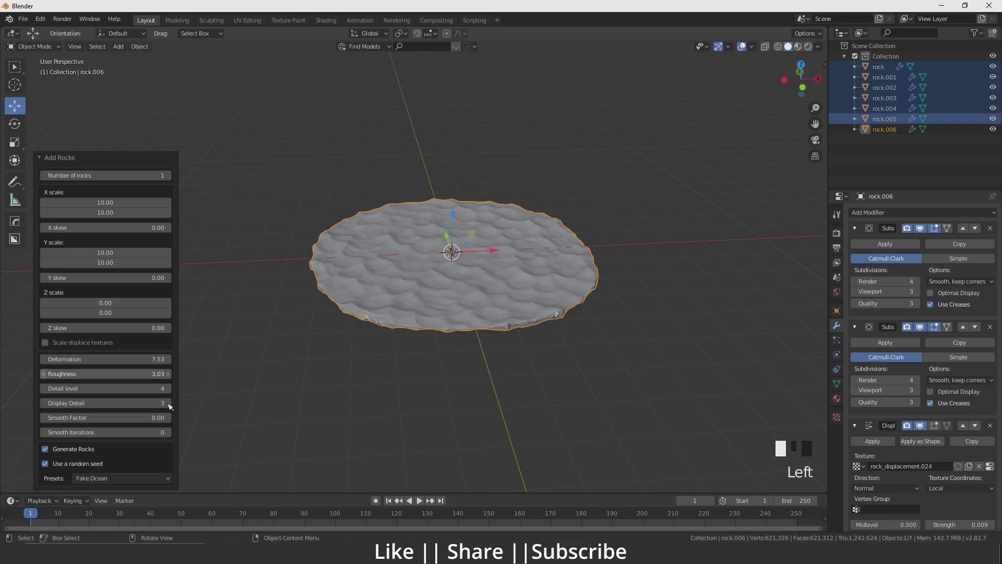
Step: Flatten and widen the sheet with X/Y scale 10 and Z scale 0
left_click_drag(171, 405, 406, 253)
scroll("up", 3)
scroll("down", 3)
left_click_drag(579, 237, 173, 433)
left_click_drag(174, 434, 667, 284)
scroll("down", 3)
Step: Raise the Detail level and Display Detail for a finer wavy ground surface
left_click_drag(518, 285, 457, 282)
scroll("up", 3)
left_click_drag(451, 295, 169, 418)
left_click_drag(168, 419, 426, 272)
scroll("down", 3)
left_click_drag(444, 283, 457, 276)
Step: Scale the rock.006 ground sheet up by 3.883 and view its full extent
key("s")
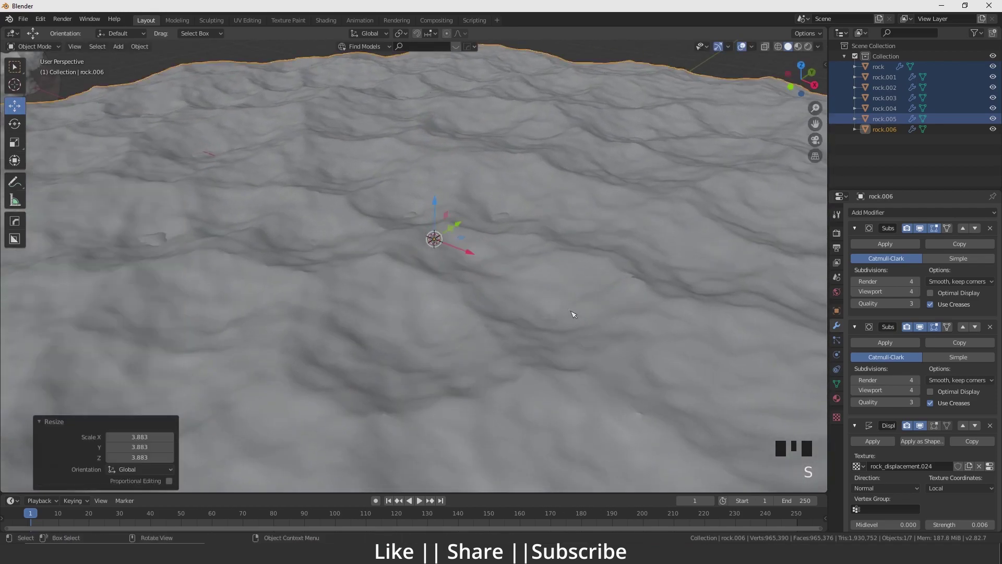
scroll("down", 3)
middle_click(545, 304)
left_click_drag(517, 304, 509, 273)
scroll("up", 3)
left_click_drag(520, 263, 473, 281)
scroll("down", 3)
Step: Switch to Material Preview lit by the Altanka HDRI and bring up the sheet's material settings
left_click_drag(481, 285, 498, 286)
scroll("up", 3)
left_click_drag(451, 316, 461, 293)
scroll("up", 3)
left_click_drag(474, 296, 840, 398)
left_click(839, 399)
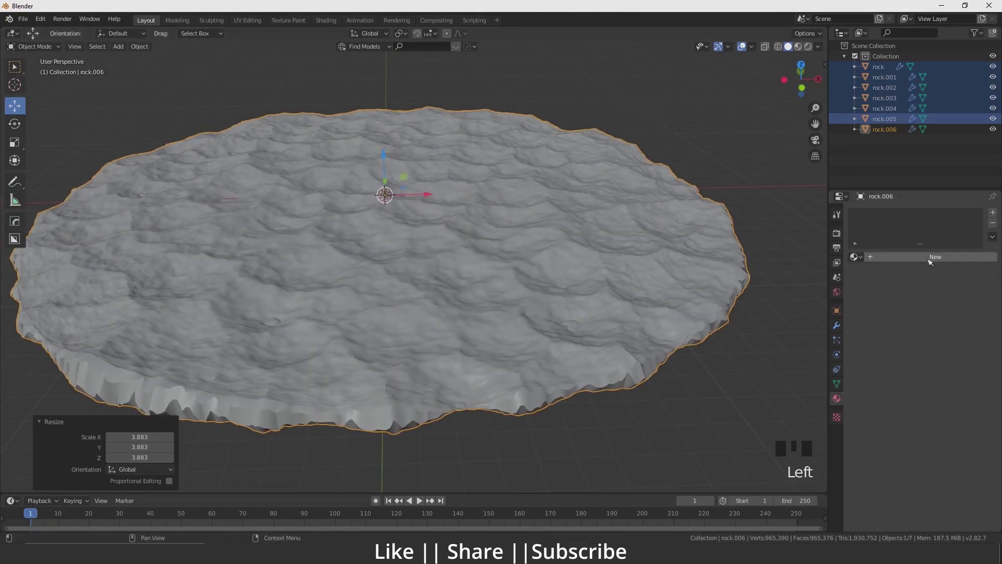
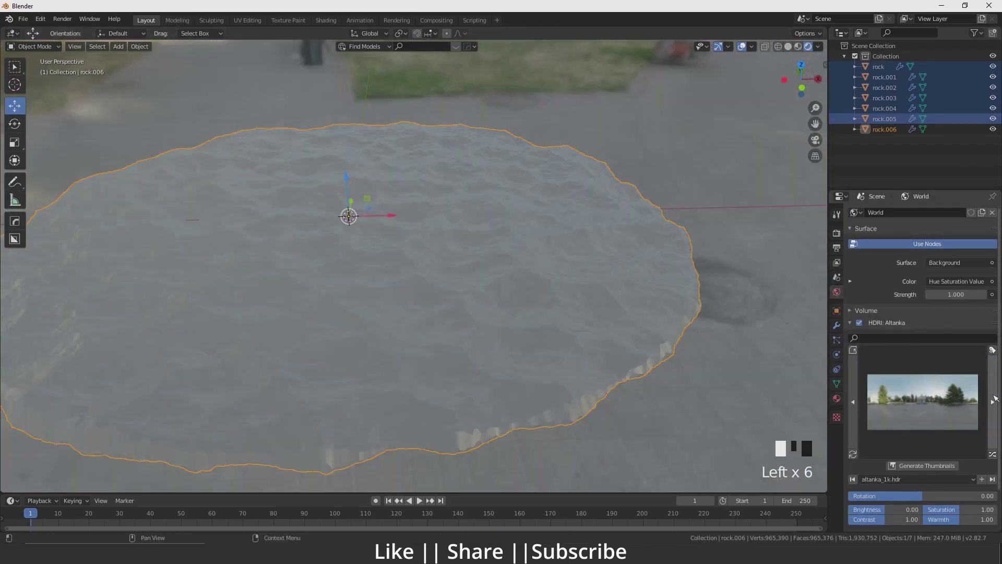
Step: Select rock.002 and create a new Principled BSDF material, Material.002, for it
scroll("down", 3)
middle_click(587, 320)
left_click(841, 237)
left_click(943, 215)
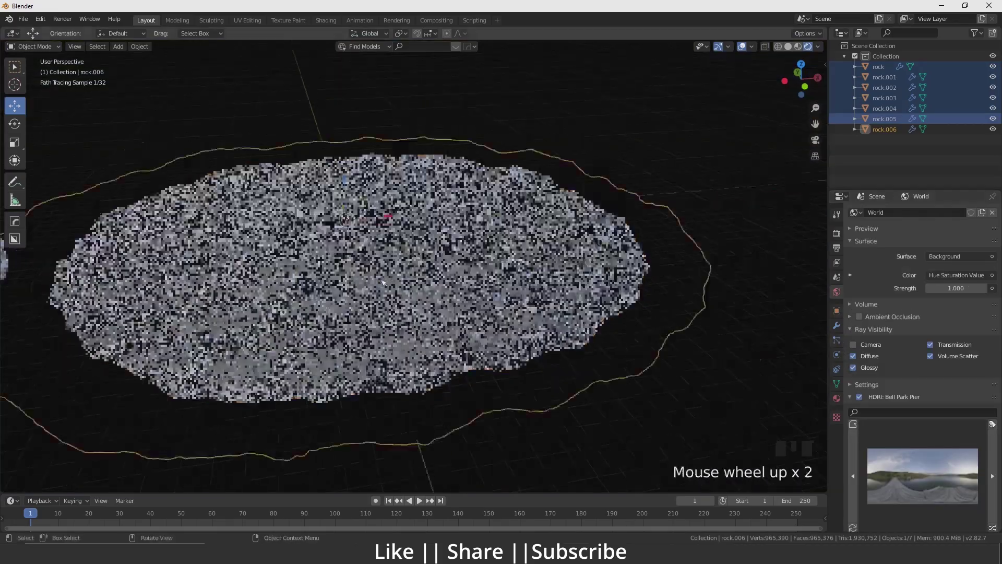
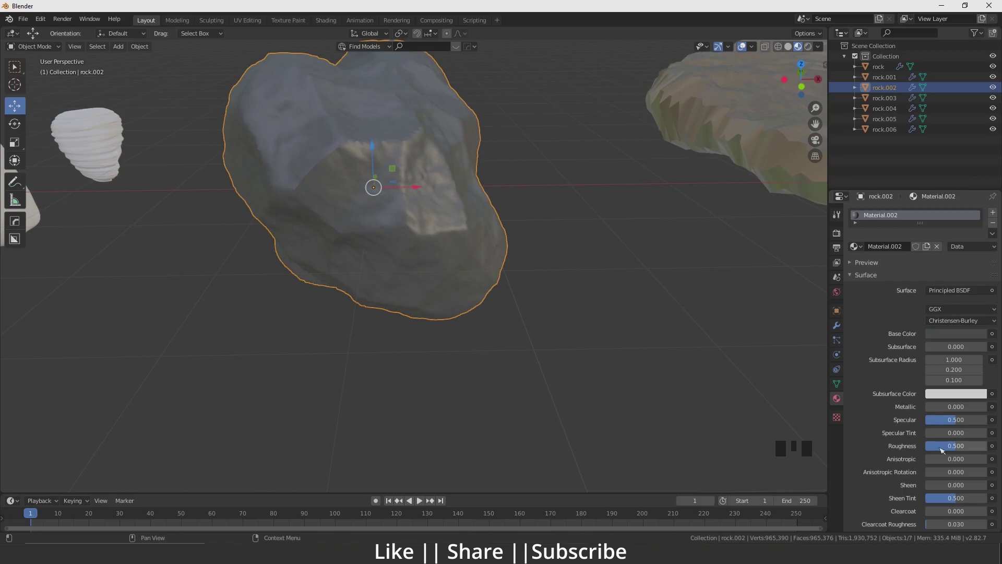
Step: Move the rocks over onto the wavy ground sheet, orbiting to check their placement
left_click_drag(953, 447, 844, 458)
scroll("down", 3)
left_click_drag(387, 286, 258, 347)
scroll("down", 3)
left_click_drag(281, 358, 411, 288)
middle_click(431, 318)
scroll("down", 3)
middle_click(501, 326)
scroll("up", 3)
left_click_drag(358, 344, 411, 311)
scroll("down", 3)
left_click_drag(396, 312, 314, 322)
scroll("up", 3)
left_click_drag(237, 337, 299, 352)
scroll("down", 3)
scroll("up", 3)
Step: Select the remaining rocks via the outliner and bring them onto the sheet as well
left_click(369, 349)
scroll("down", 3)
left_click_drag(528, 274, 468, 327)
scroll("up", 3)
left_click_drag(379, 345, 794, 52)
left_click(794, 52)
scroll("down", 3)
left_click_drag(538, 243, 403, 248)
scroll("up", 3)
left_click_drag(320, 268, 429, 255)
scroll("down", 3)
Step: Scale the grouped rocks up about 2.3 times
left_click(184, 176)
left_click(306, 235)
key("s")
scroll("up", 3)
left_click_drag(561, 288, 474, 252)
left_click(475, 251)
scroll("down", 3)
left_click_drag(605, 257, 591, 192)
left_click(592, 192)
Step: Raise the rocks slightly so they rest just above the ground surface
left_click_drag(462, 284, 556, 300)
scroll("up", 3)
left_click_drag(683, 329, 579, 341)
scroll("up", 3)
left_click_drag(571, 349, 513, 301)
scroll("down", 3)
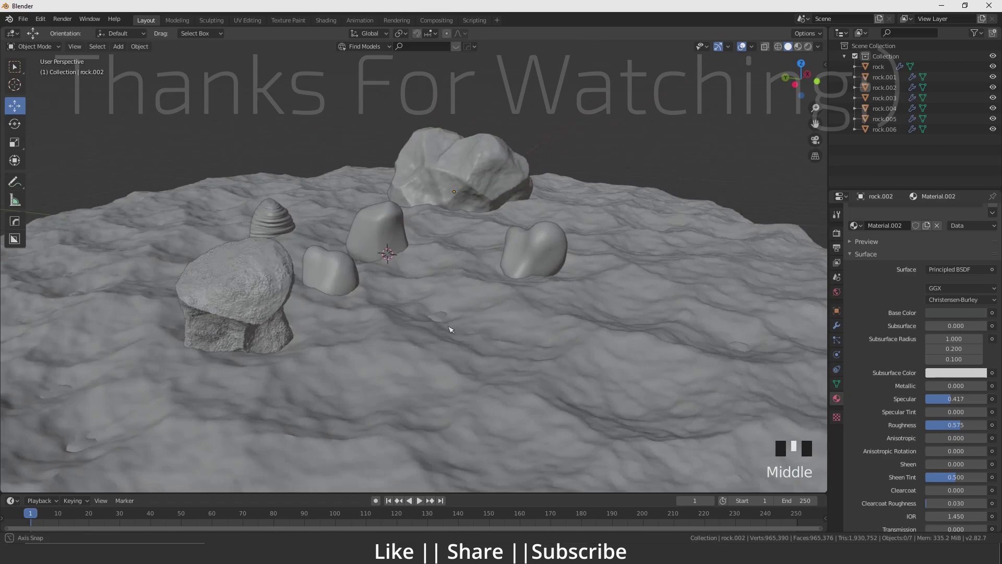